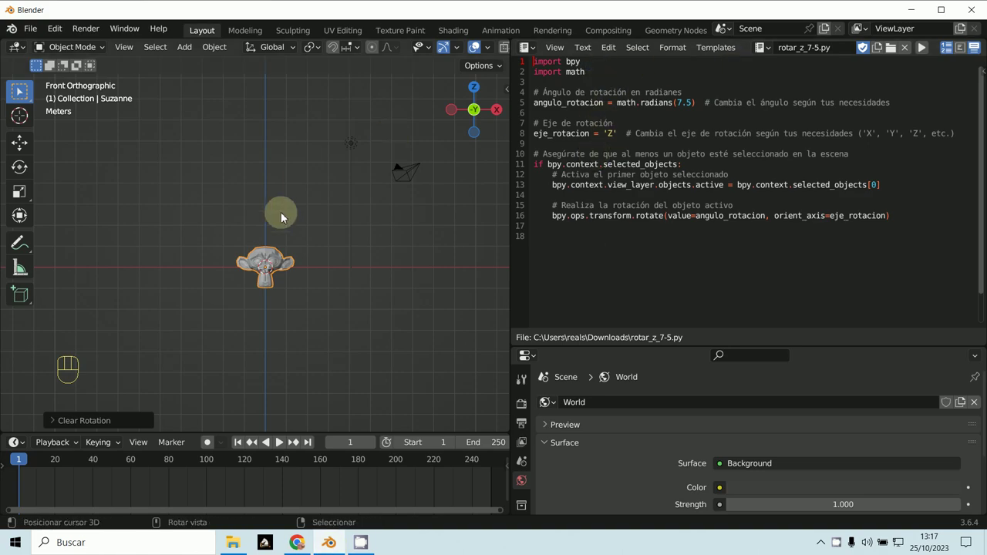
# Step: Select the cube and move it above the origin with grab, then begin rotating it
pyautogui.moveTo(193, 48); pyautogui.dragTo(324, 122)
pyautogui.press('g')
pyautogui.press('g')
pyautogui.press('g')
pyautogui.press('r')
# Step: Switch the viewport to Solid shading, orbit into perspective and start another rotation of the cube
pyautogui.press('z')
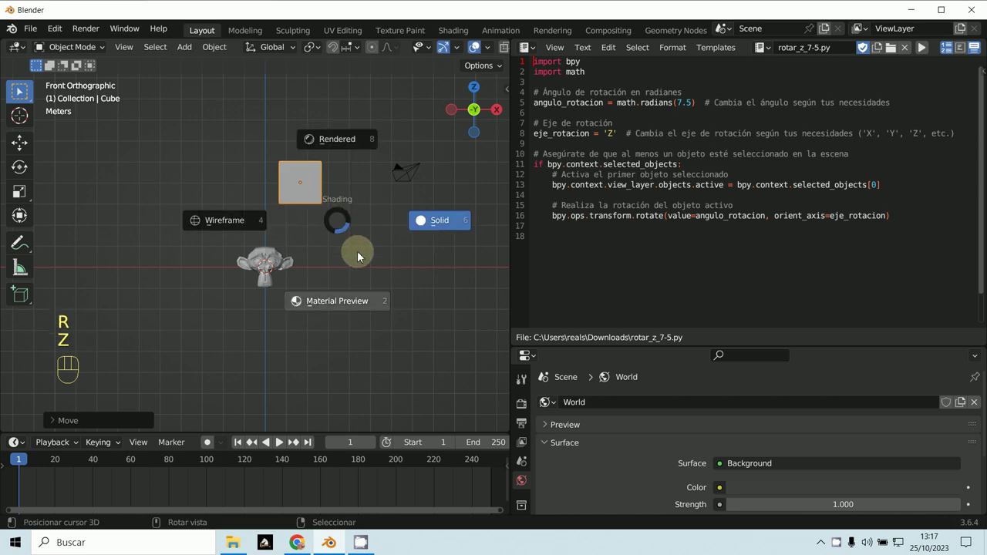
pyautogui.middleClick(318, 262)
pyautogui.press('r')
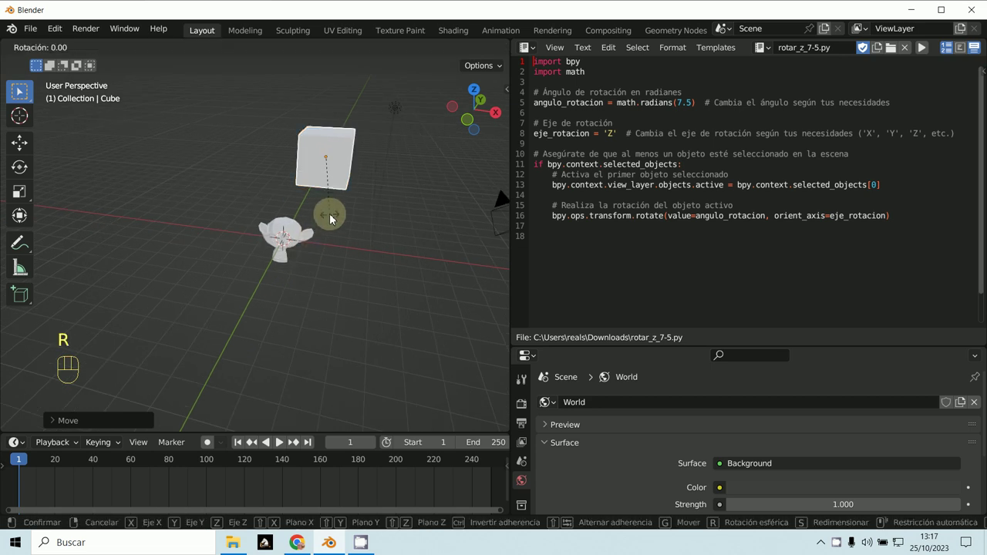
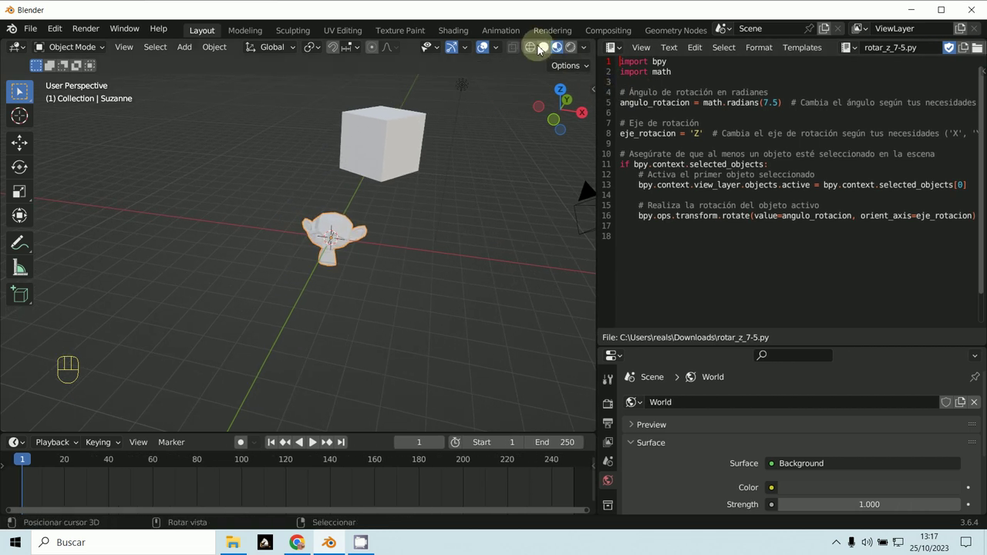
# Step: View the scene from the front and run the rotation script on Suzanne
pyautogui.press('KP_1')
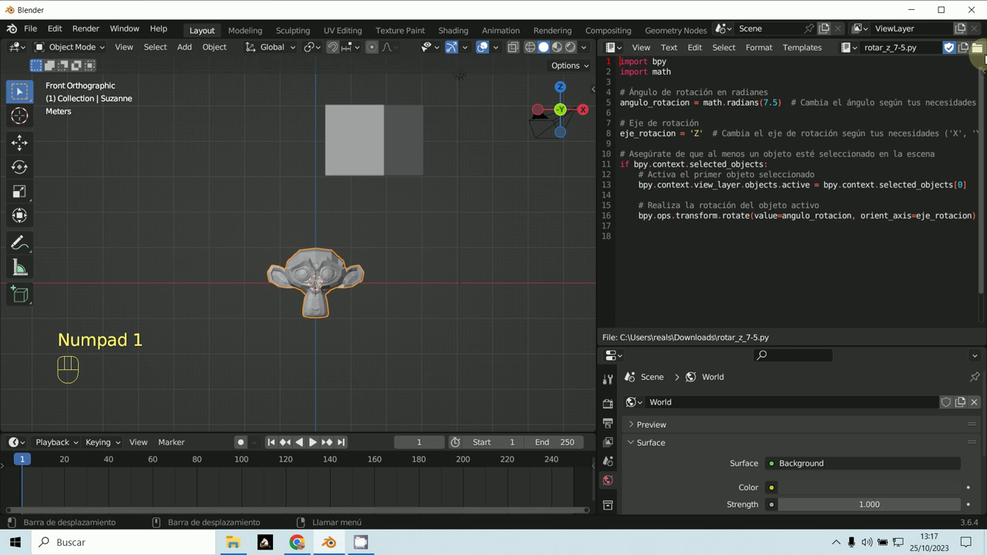
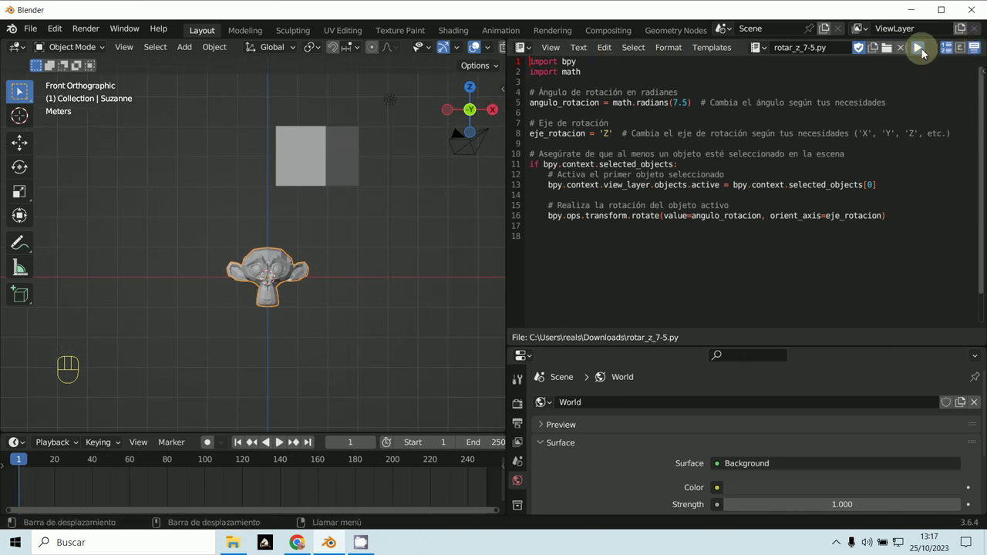
pyautogui.click(926, 50)
pyautogui.click(925, 50)
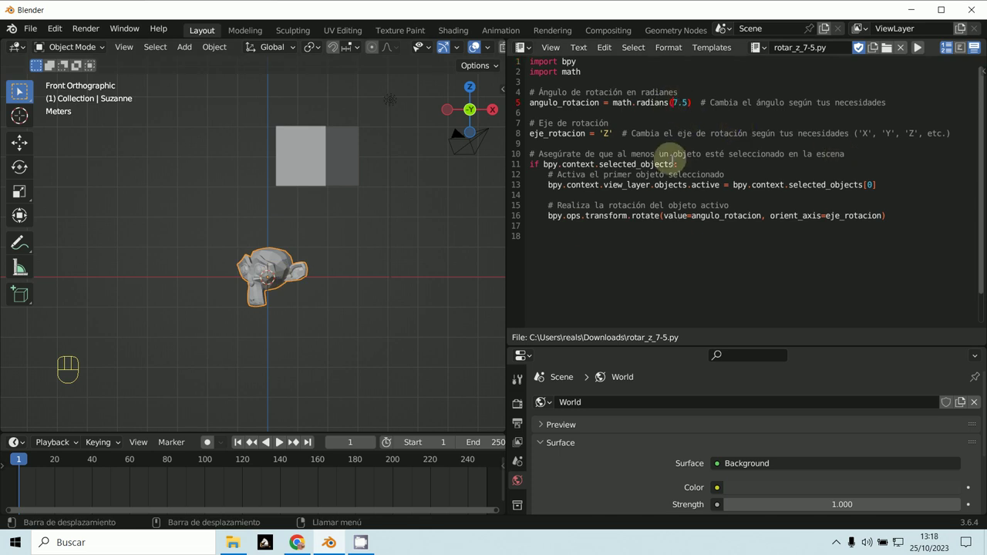
# Step: Make the math.radians angle -7.5 and run the script so Suzanne turns about the Z axis
pyautogui.press('-')
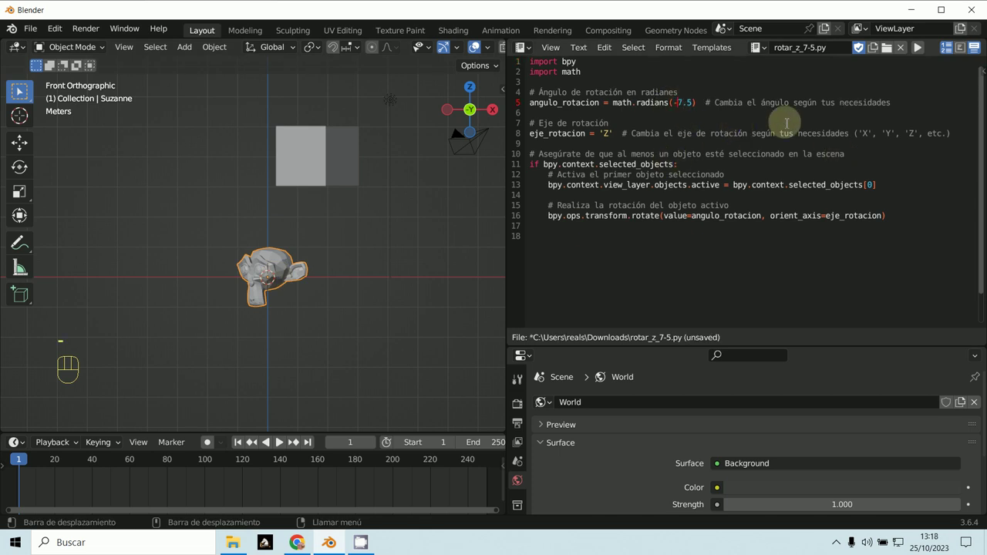
pyautogui.click(369, 262)
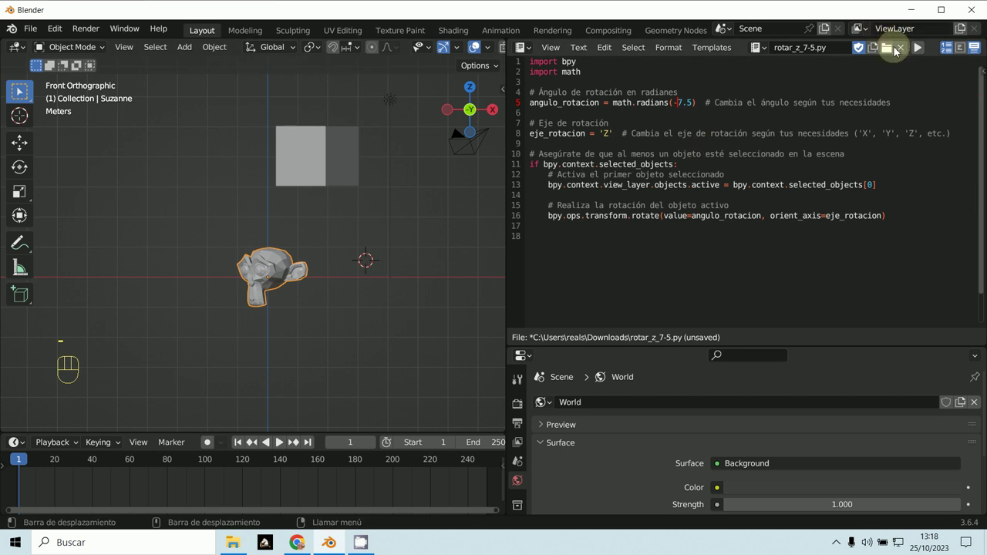
pyautogui.click(915, 52)
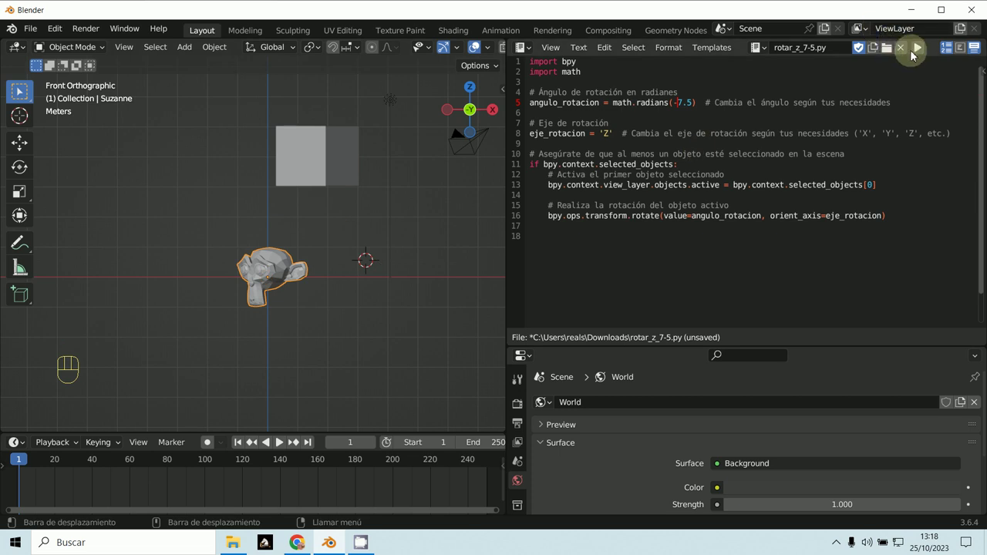
pyautogui.click(915, 52)
pyautogui.click(923, 49)
pyautogui.click(923, 48)
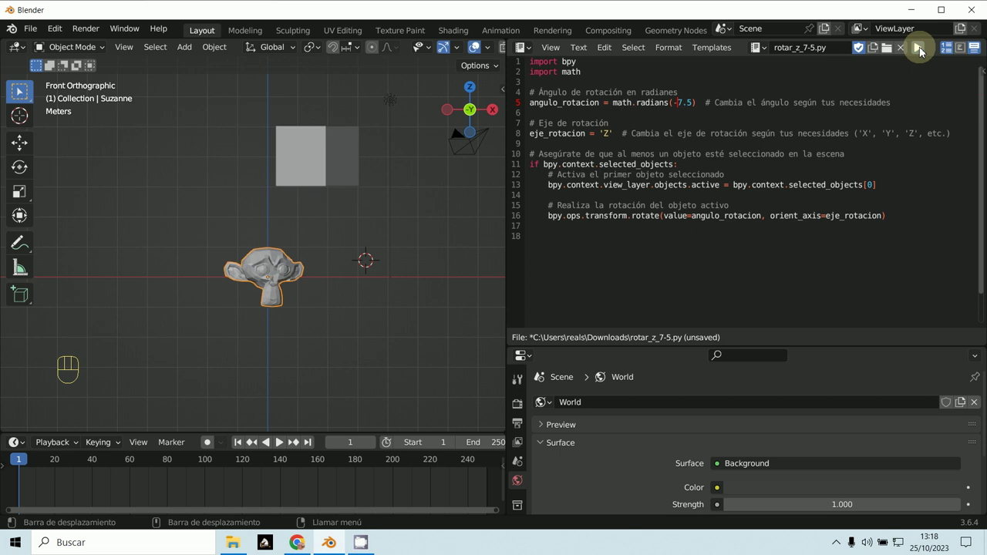
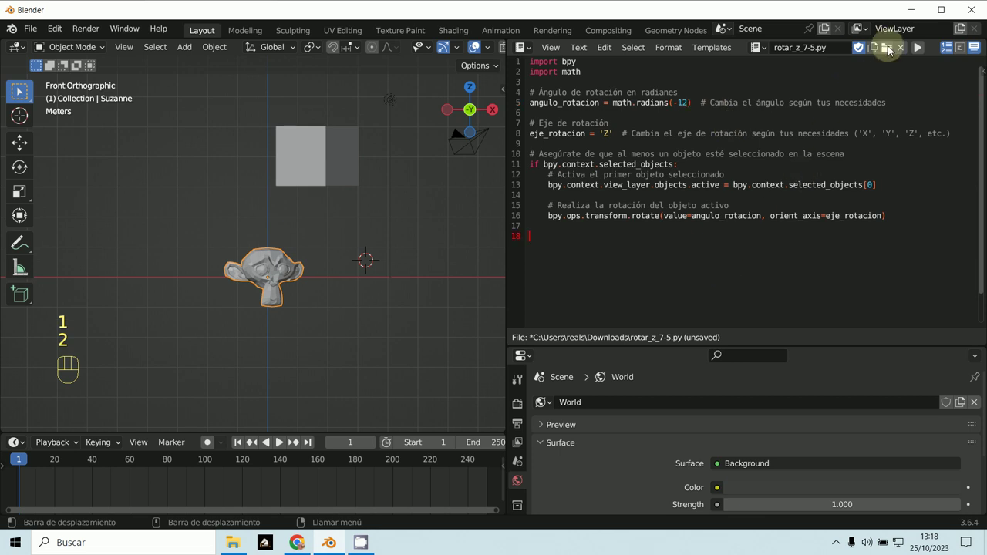
# Step: Run the -12 degree script on Suzanne and rename the text block to rotar_z_12.py
pyautogui.click(917, 54)
pyautogui.click(918, 54)
pyautogui.click(918, 54)
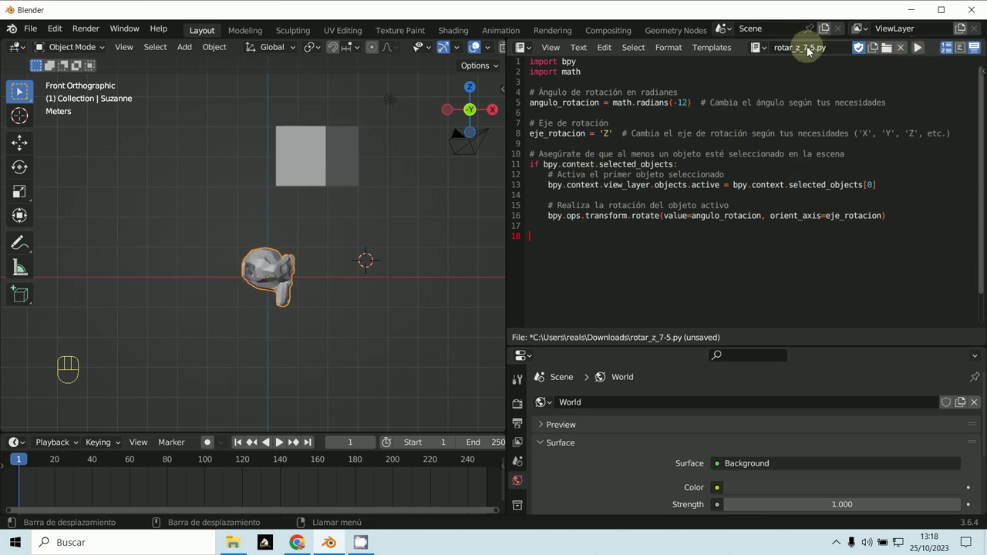
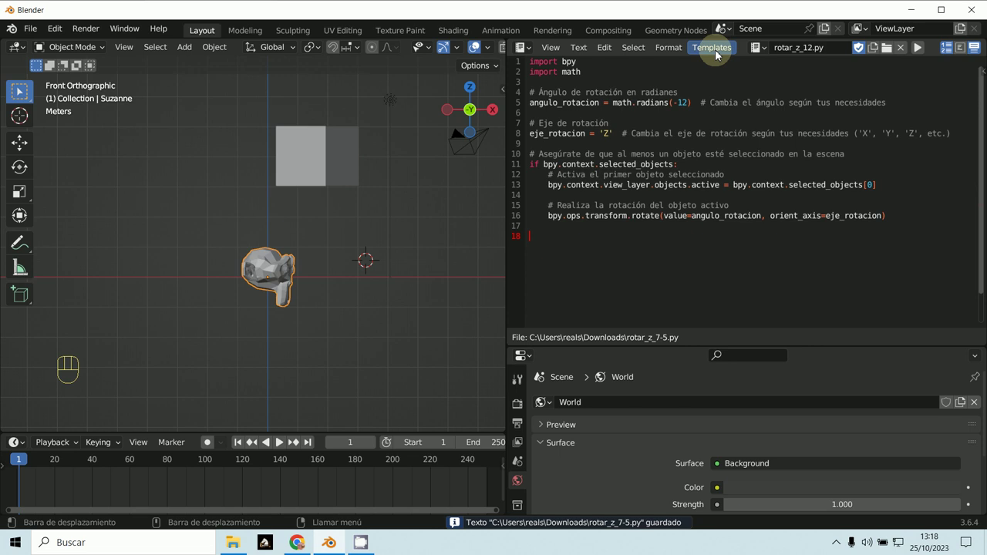
pyautogui.moveTo(719, 51); pyautogui.dragTo(724, 68)
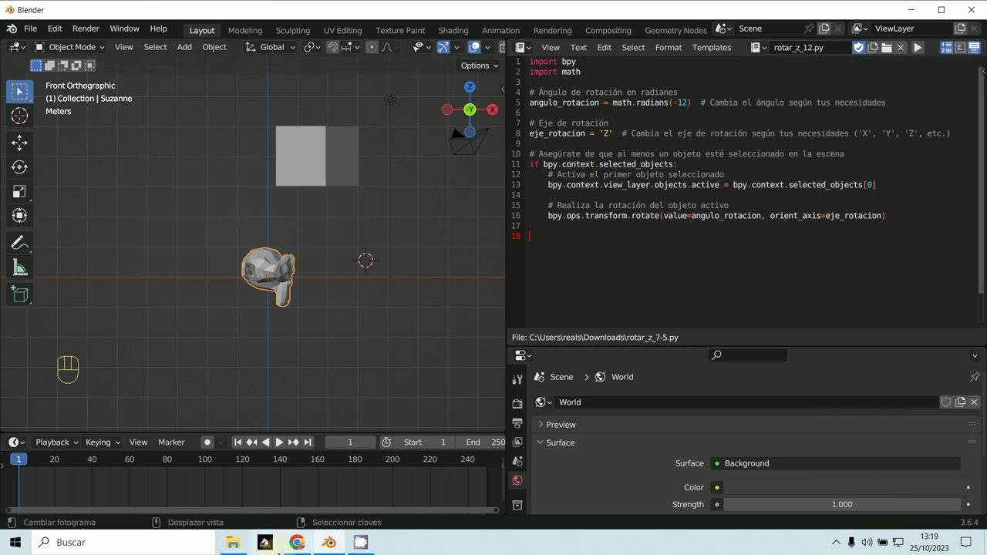
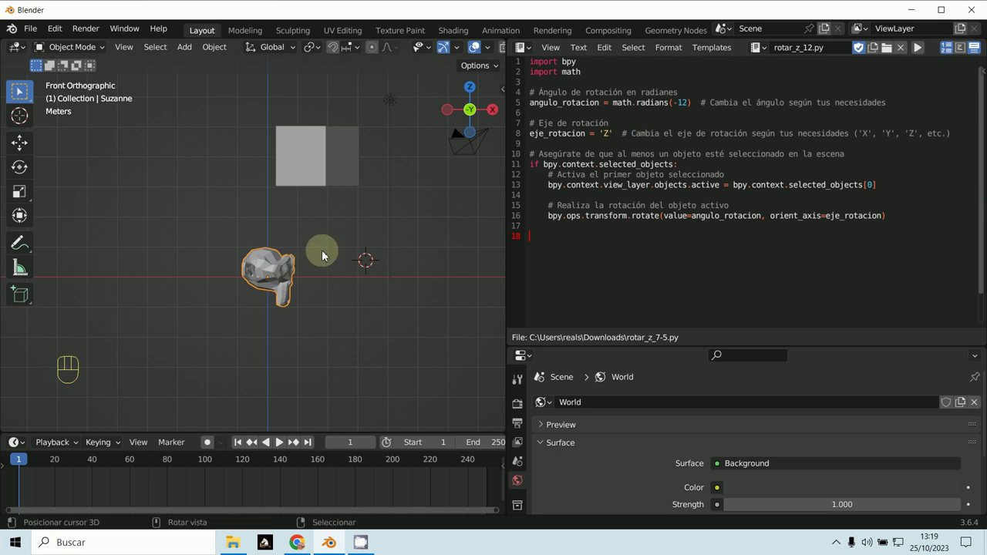
# Step: Clear Suzanne's earlier rotation and change the script's rotation axis from 'Z' to 'Y'
pyautogui.press('alt+r')
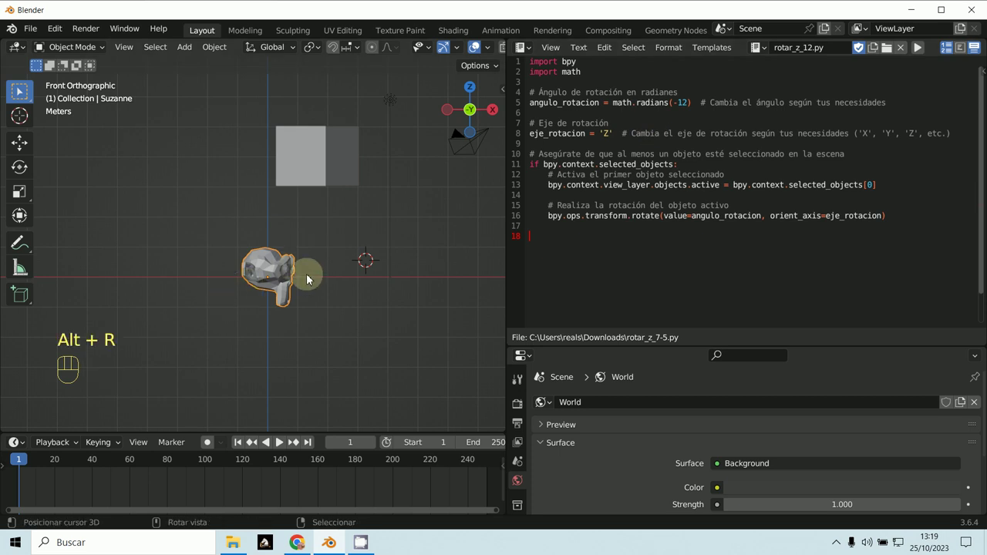
pyautogui.press('alt+r')
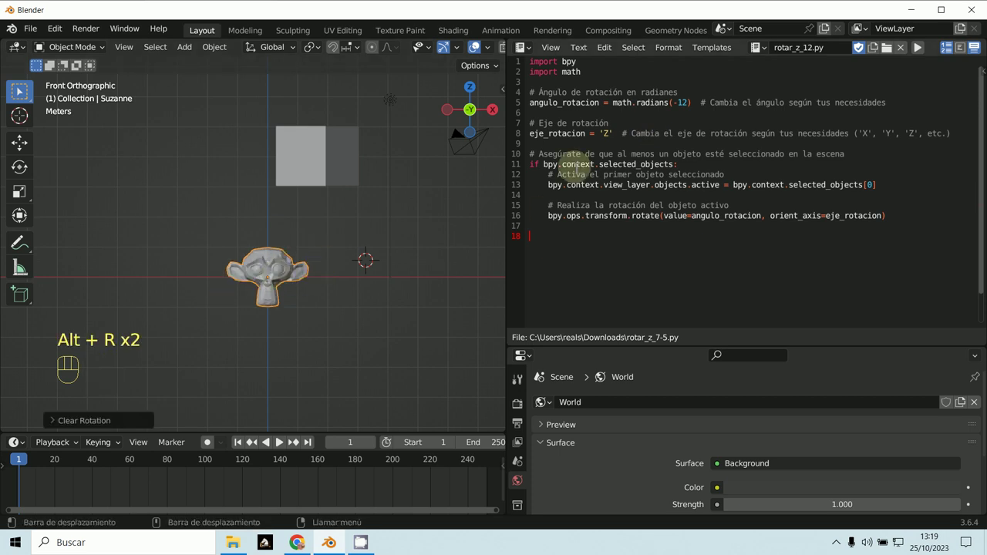
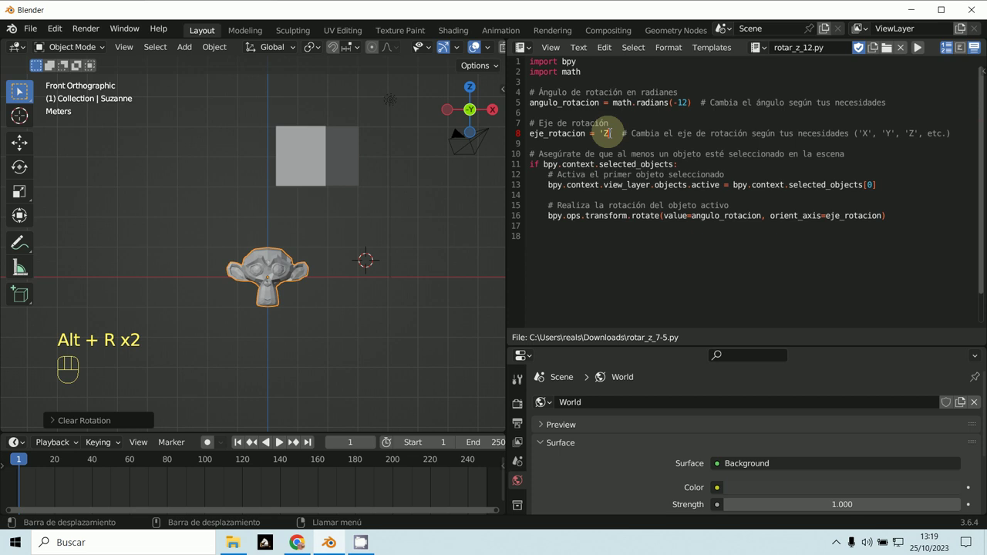
pyautogui.press('BackSpace')
pyautogui.press('shift+y')
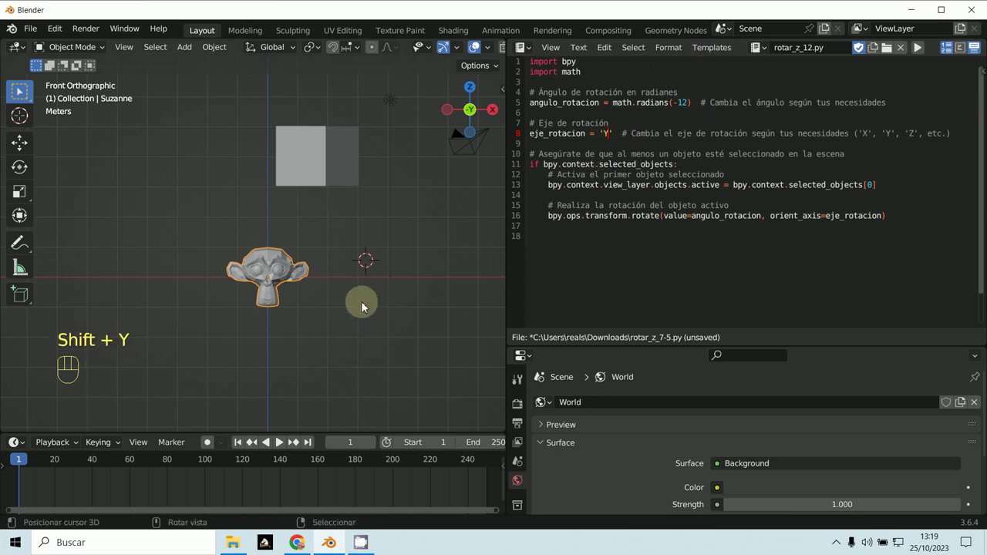
# Step: Run the Y-axis script so Suzanne tilts in the front view
pyautogui.click(922, 49)
pyautogui.doubleClick(921, 48)
pyautogui.click(921, 49)
pyautogui.click(922, 49)
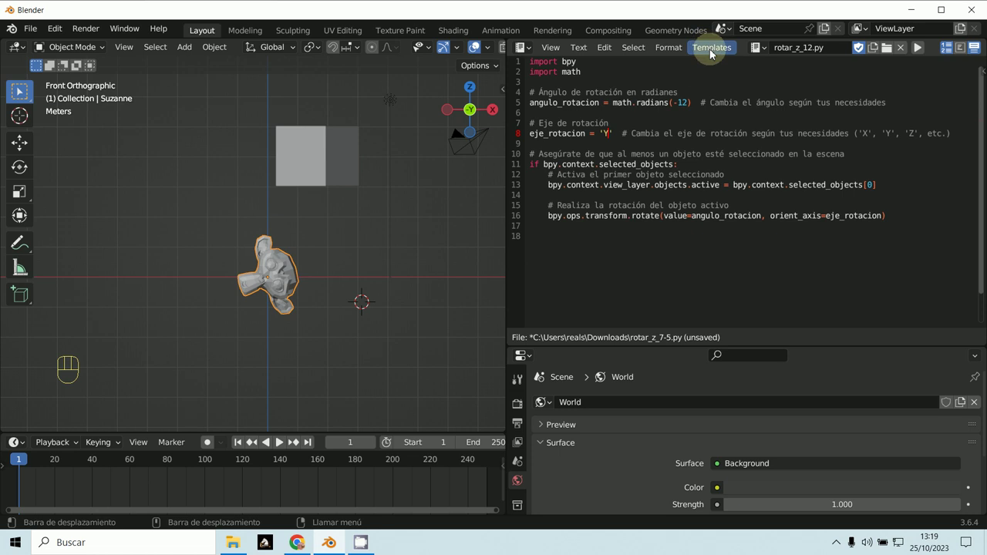
# Step: Save the script to the Downloads folder as rotar_z_12.py via Text > Save As
pyautogui.moveTo(558, 47); pyautogui.dragTo(579, 48)
pyautogui.moveTo(579, 48); pyautogui.dragTo(596, 78)
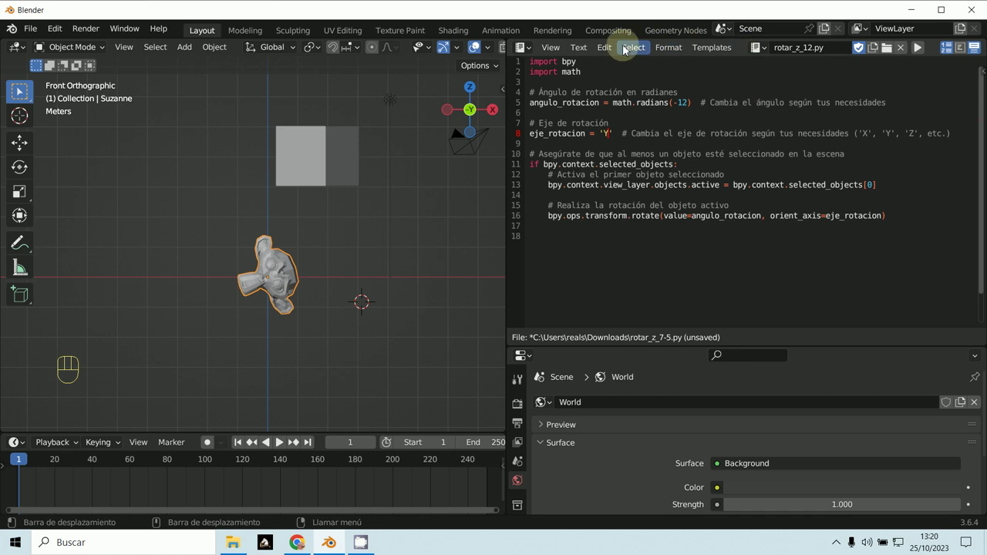
pyautogui.moveTo(595, 47); pyautogui.dragTo(584, 50)
pyautogui.moveTo(583, 50); pyautogui.dragTo(607, 120)
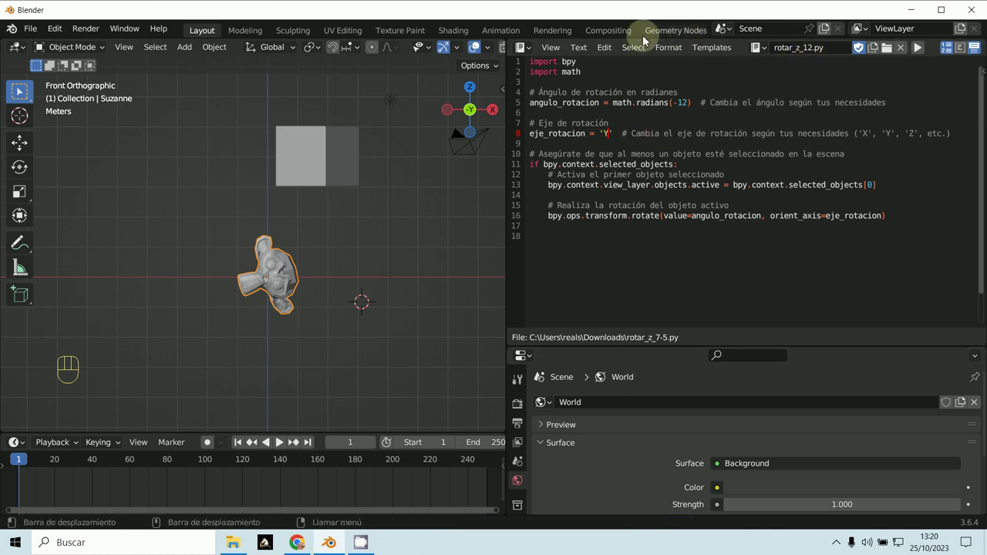
pyautogui.moveTo(574, 48); pyautogui.dragTo(595, 127)
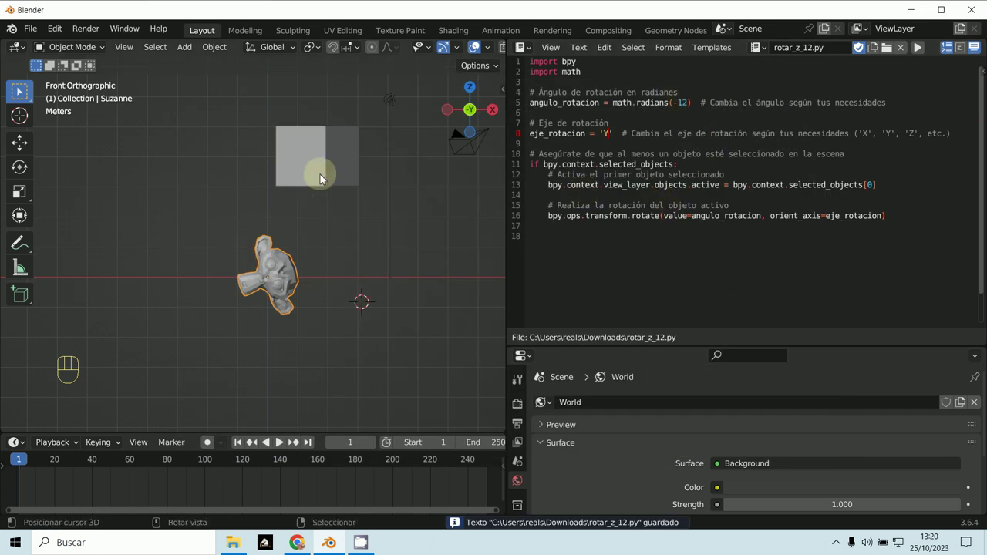
# Step: Orbit the perspective view around Suzanne to inspect her tilted pose beside the cube and camera
pyautogui.moveTo(358, 227); pyautogui.dragTo(316, 217)
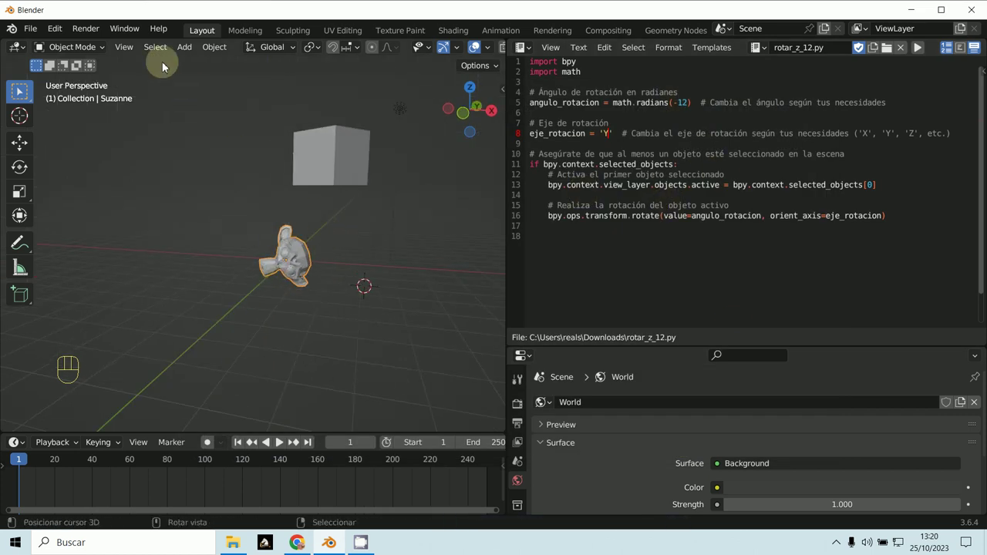
pyautogui.moveTo(130, 50); pyautogui.dragTo(631, 449)
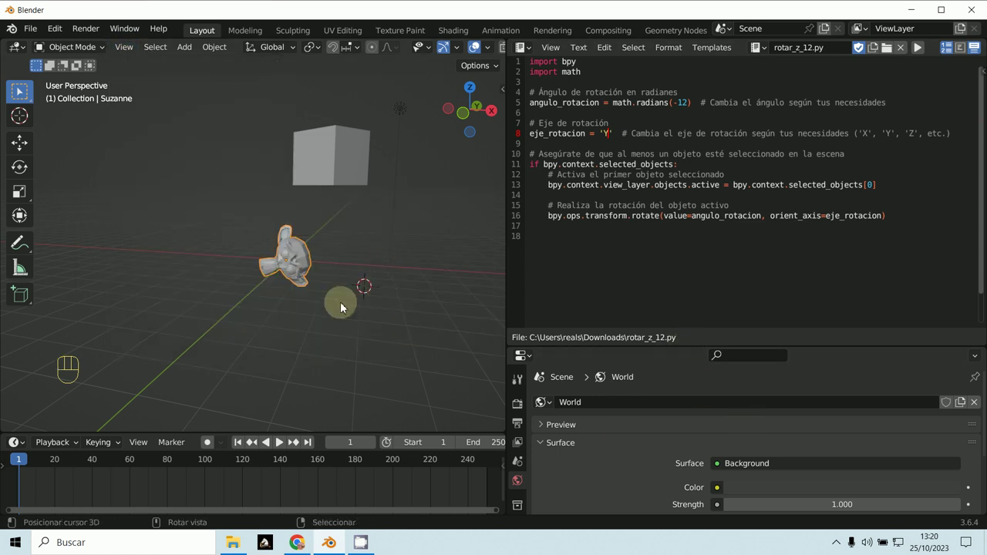
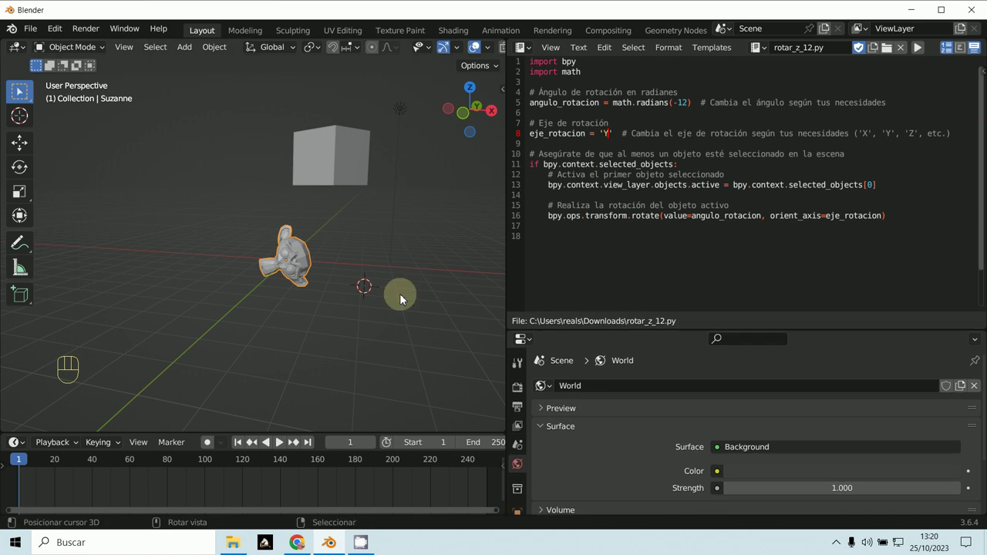
pyautogui.moveTo(345, 310); pyautogui.dragTo(332, 295)
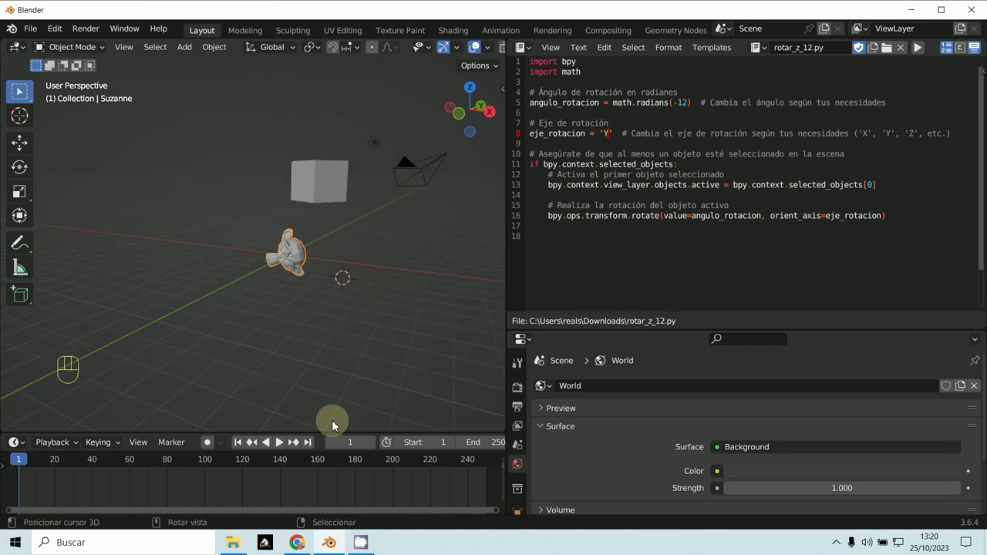